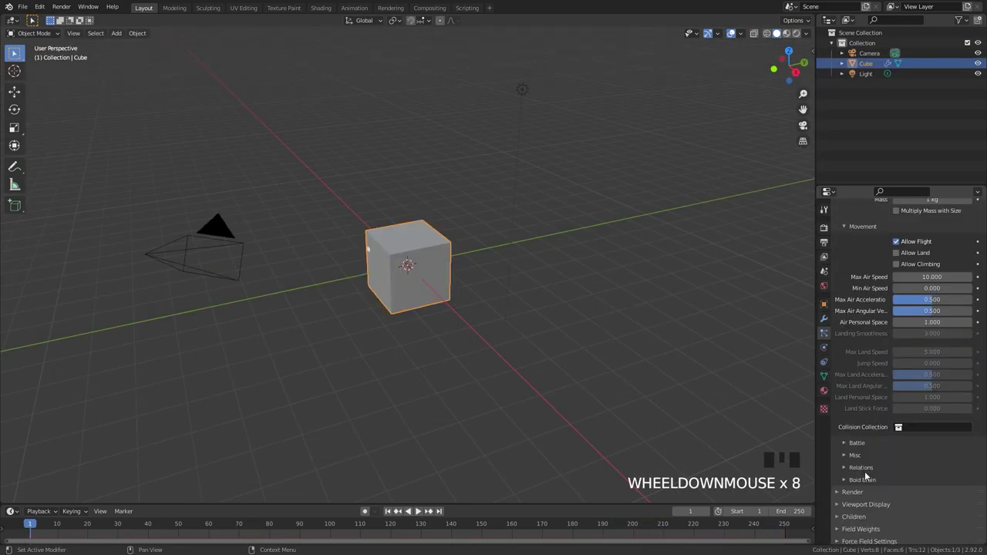
# Add a Boid force field, play the simulation and grab the field next to the cube.
pyautogui.click(871, 479)
pyautogui.scroll(-3)
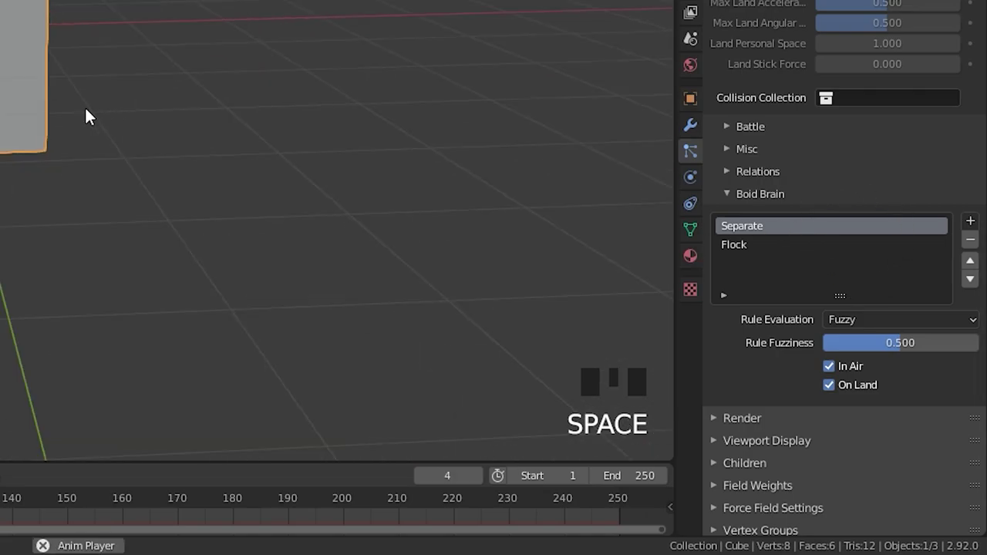
pyautogui.press('space')
pyautogui.moveTo(484, 311); pyautogui.dragTo(522, 324)
pyautogui.moveTo(482, 322); pyautogui.dragTo(220, 281)
pyautogui.click(221, 281)
pyautogui.press('g')
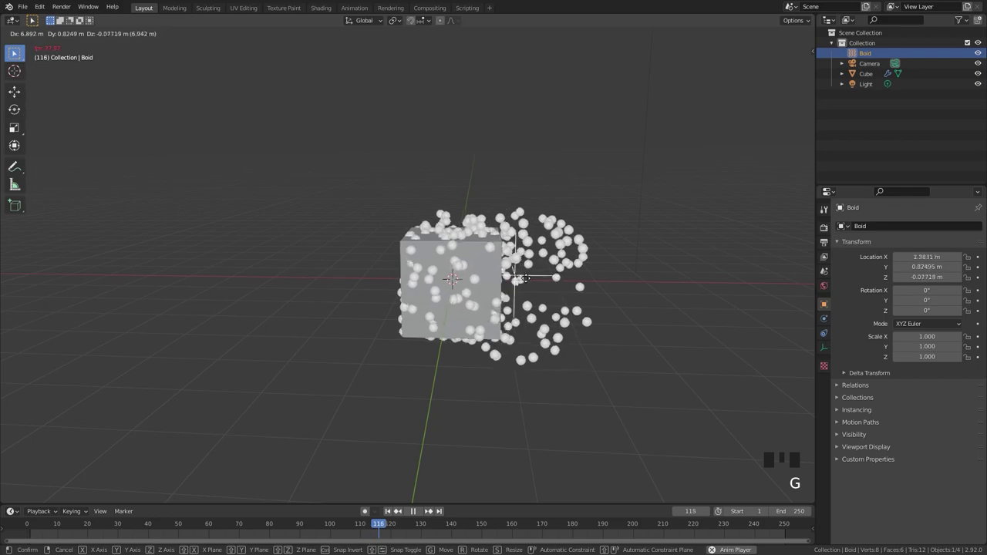
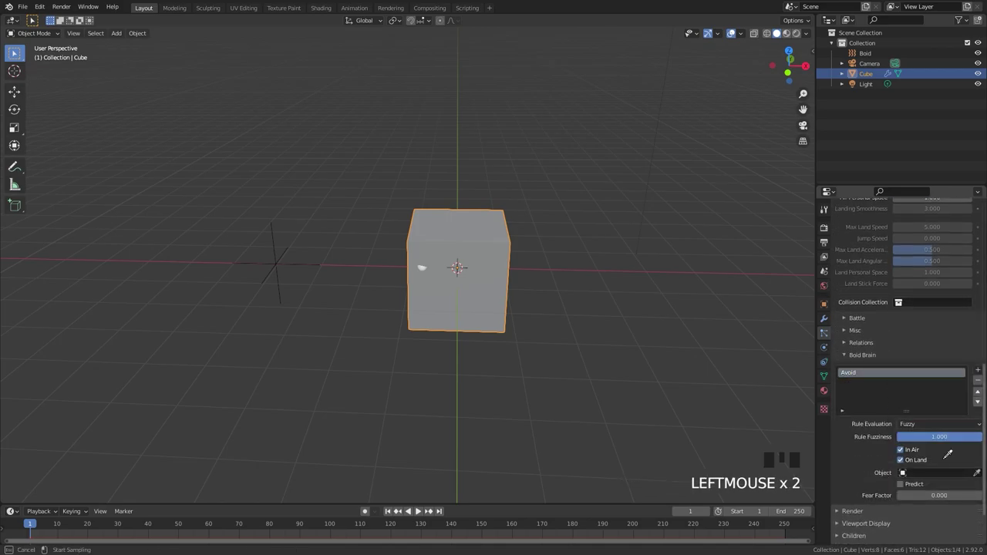
# Play back the Avoid-rule scattering, select the boid field and bring up the Add menu.
pyautogui.scroll(3)
pyautogui.press('space')
pyautogui.moveTo(526, 318); pyautogui.dragTo(210, 276)
pyautogui.click(210, 276)
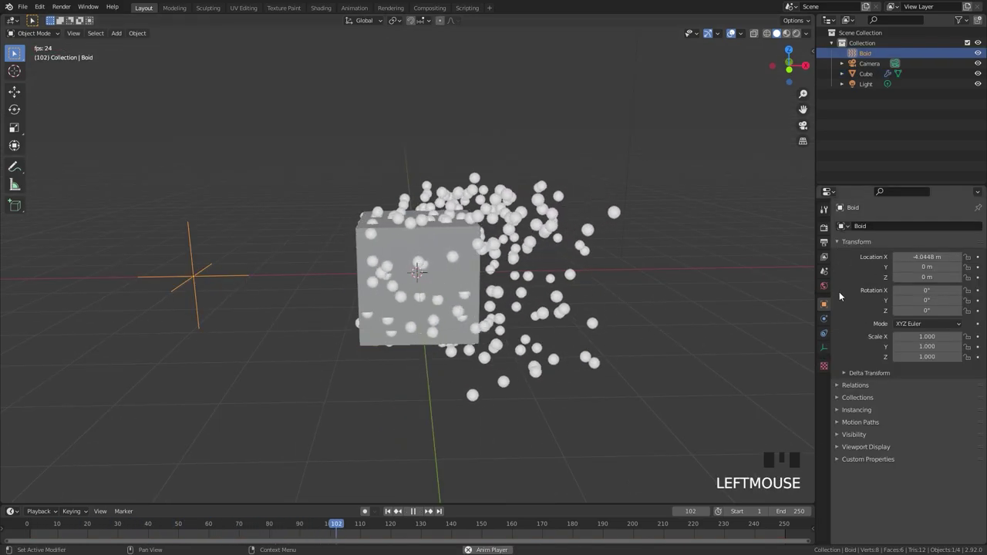
pyautogui.press('shift+a')
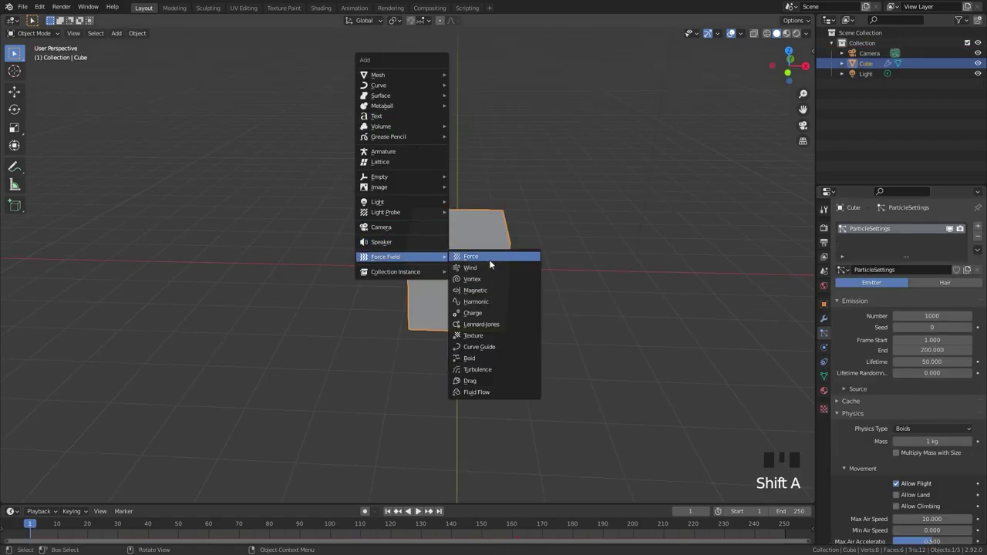
# Grab the boid object along X and drop it about 4 m left of the cube.
pyautogui.press('g')
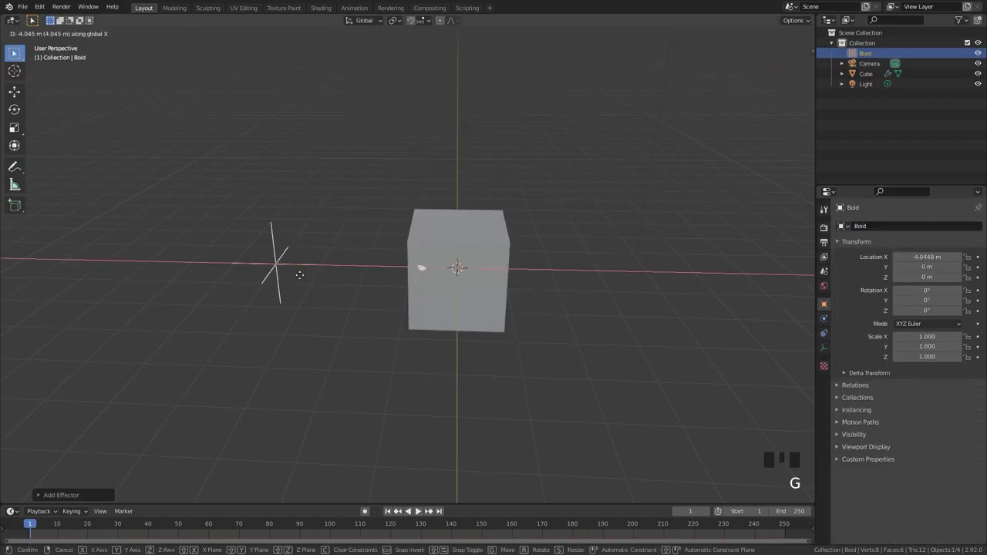
pyautogui.click(828, 321)
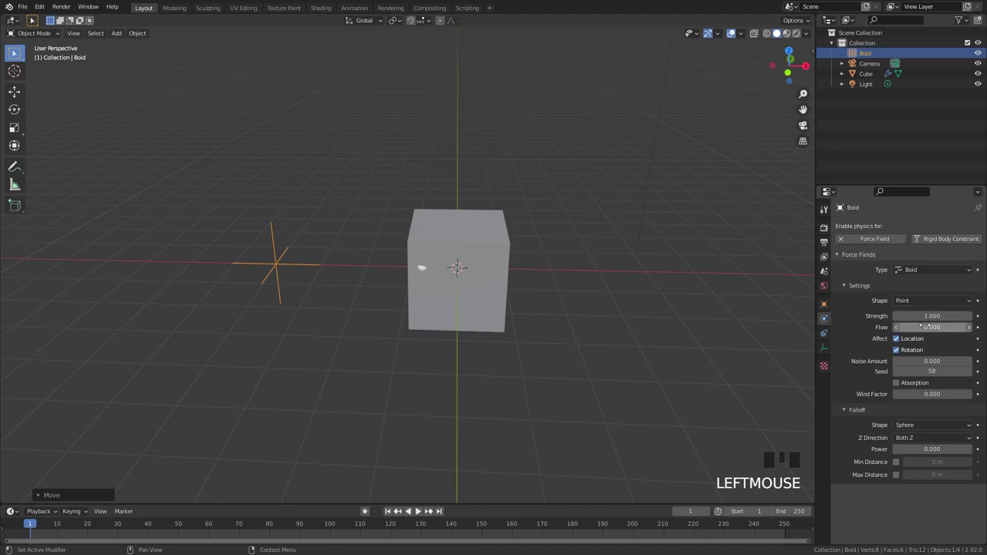
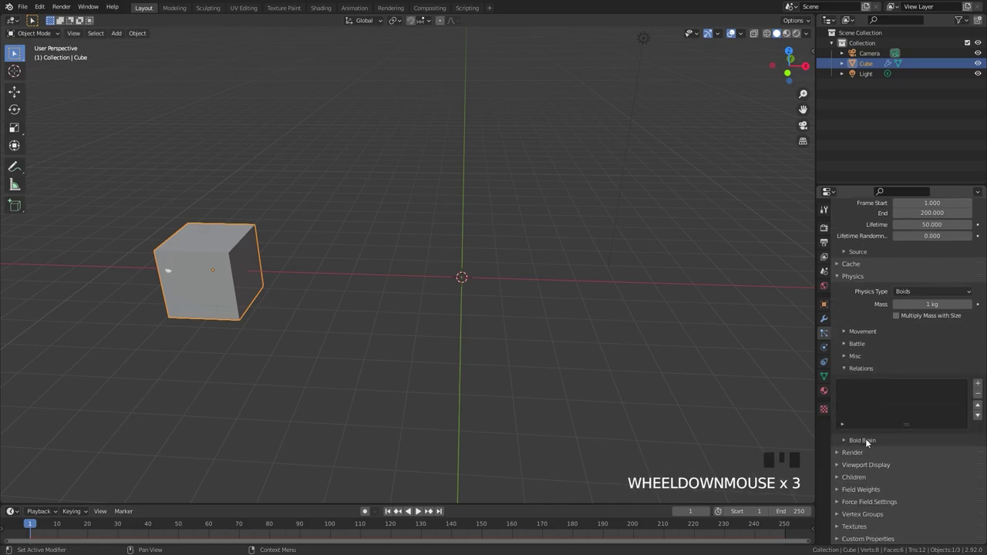
# Expand the Battle settings of the cube's Boids particle system.
pyautogui.moveTo(870, 442); pyautogui.dragTo(877, 355)
pyautogui.scroll(-3)
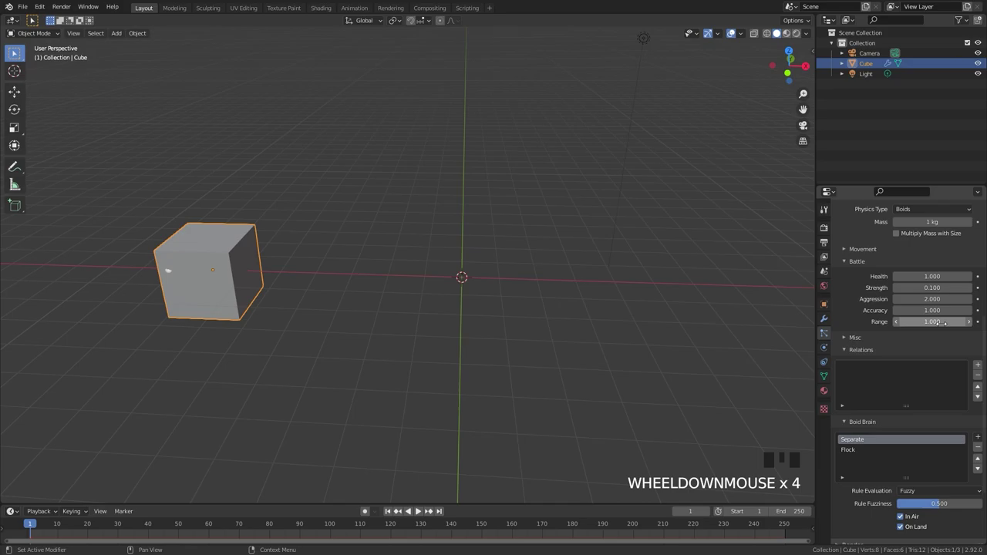
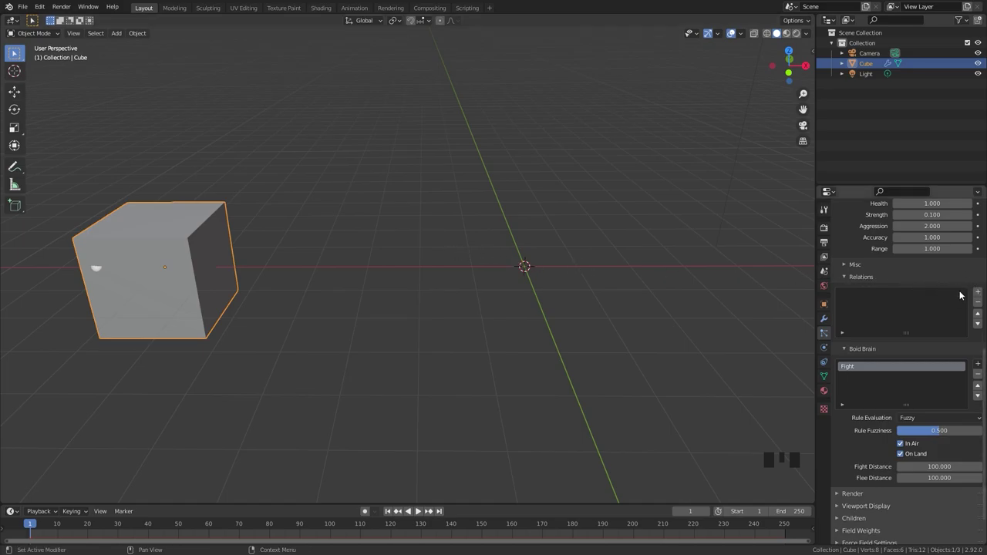
# Duplicate the cube with Shift+D and place the copy to the right.
pyautogui.moveTo(980, 293); pyautogui.dragTo(932, 346)
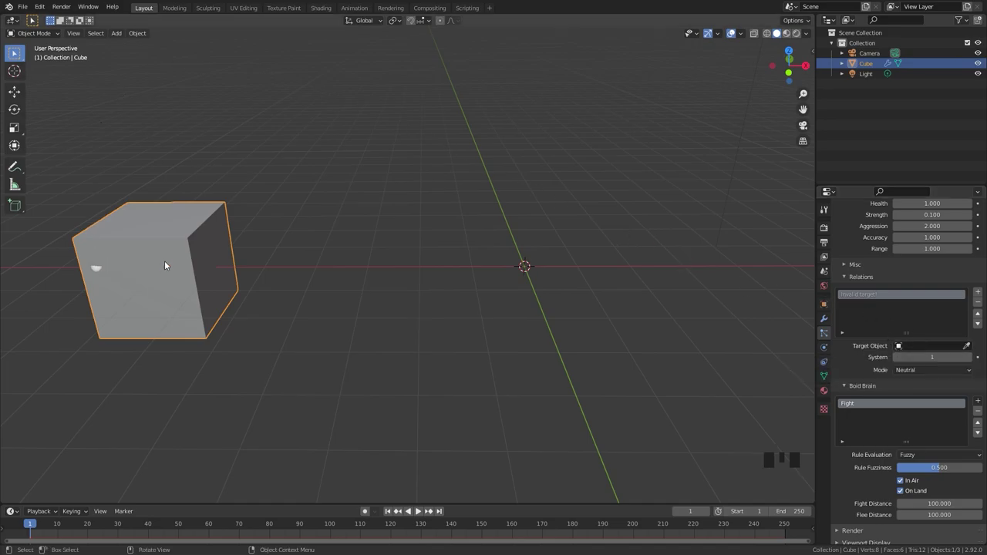
pyautogui.click(179, 252)
pyautogui.scroll(-3)
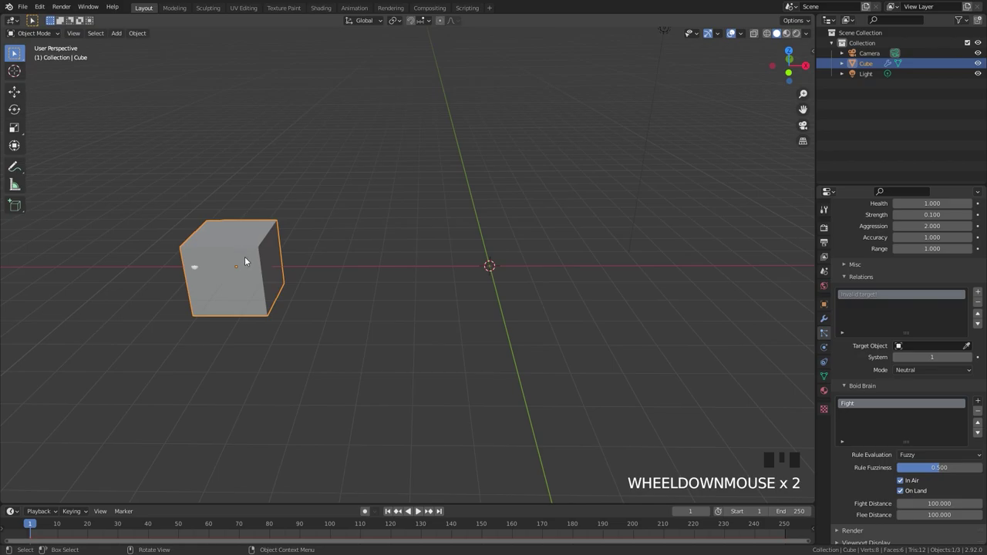
pyautogui.press('shift+d')
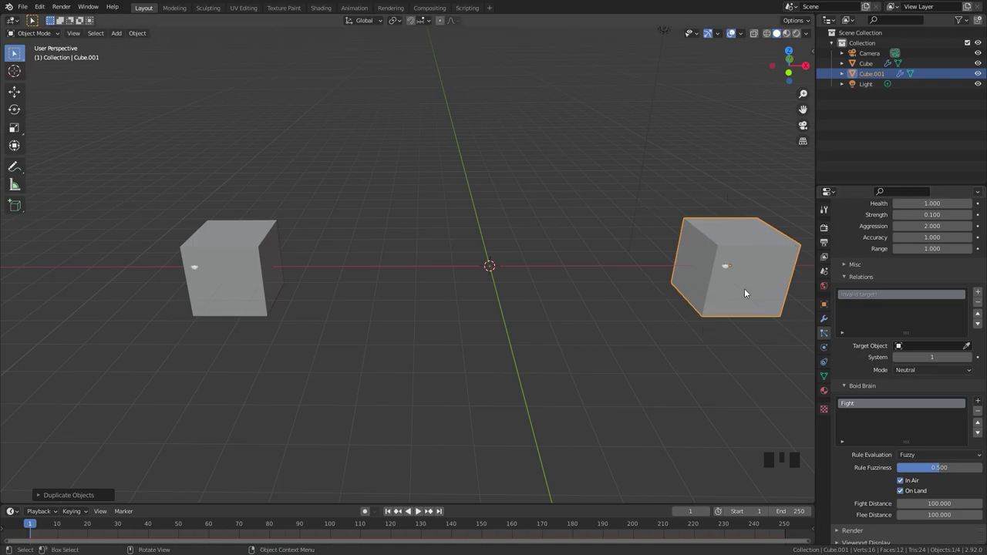
pyautogui.scroll(3)
pyautogui.moveTo(944, 268); pyautogui.dragTo(887, 344)
pyautogui.scroll(-3)
# On the original Cube set the relation target to Cube.001 with mode Enemy.
pyautogui.click(251, 246)
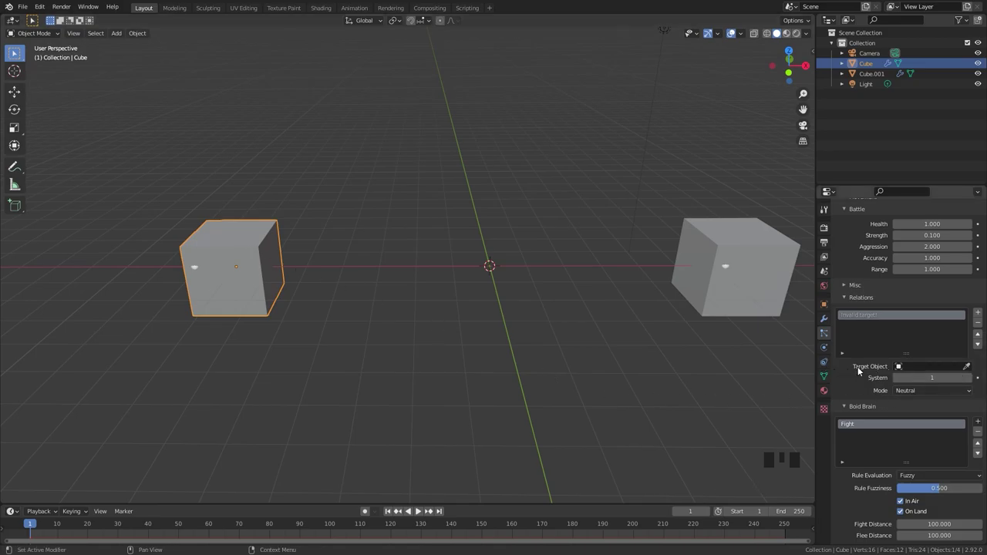
pyautogui.click(972, 370)
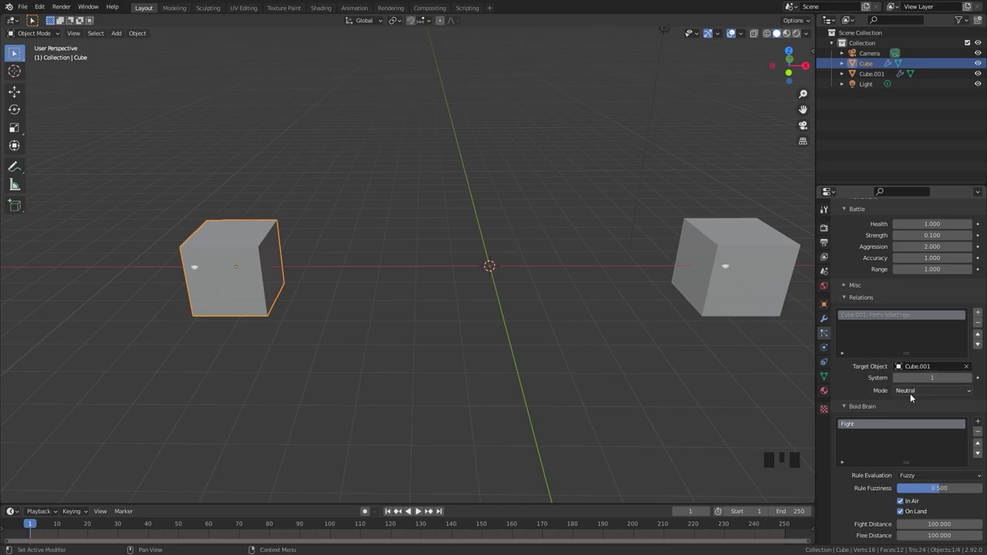
pyautogui.moveTo(908, 387); pyautogui.dragTo(912, 428)
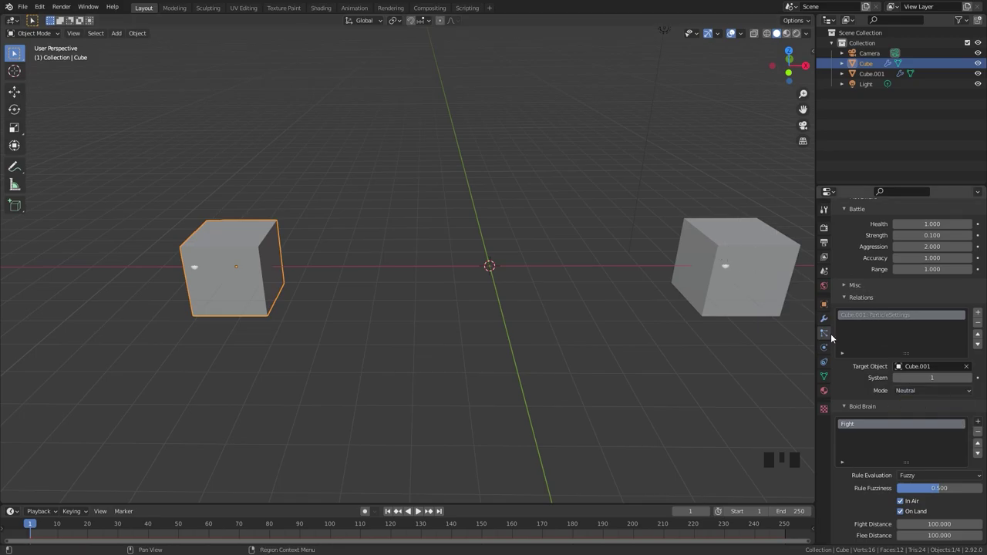
pyautogui.moveTo(917, 392); pyautogui.dragTo(785, 306)
# On Cube.001 set the relation target to Cube with mode Enemy.
pyautogui.click(753, 256)
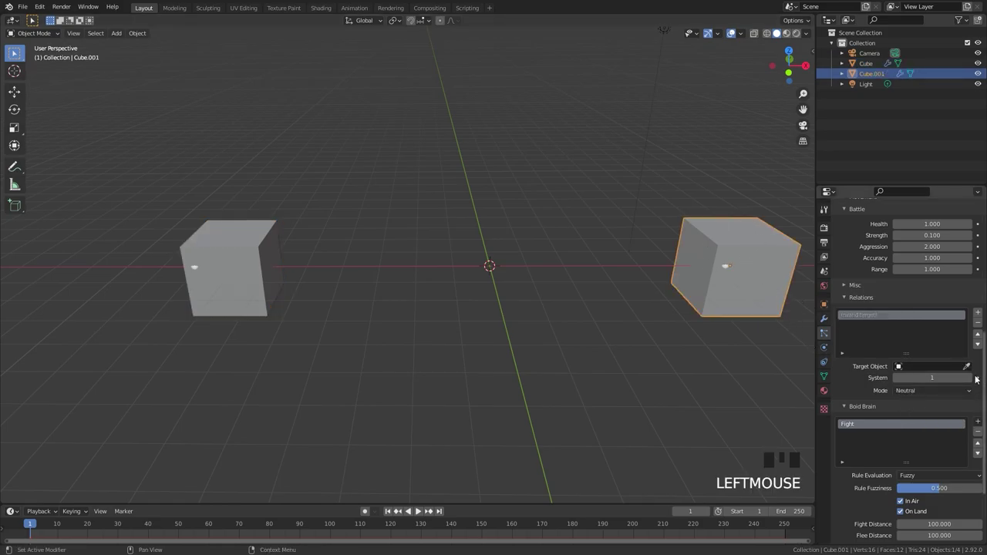
pyautogui.click(969, 370)
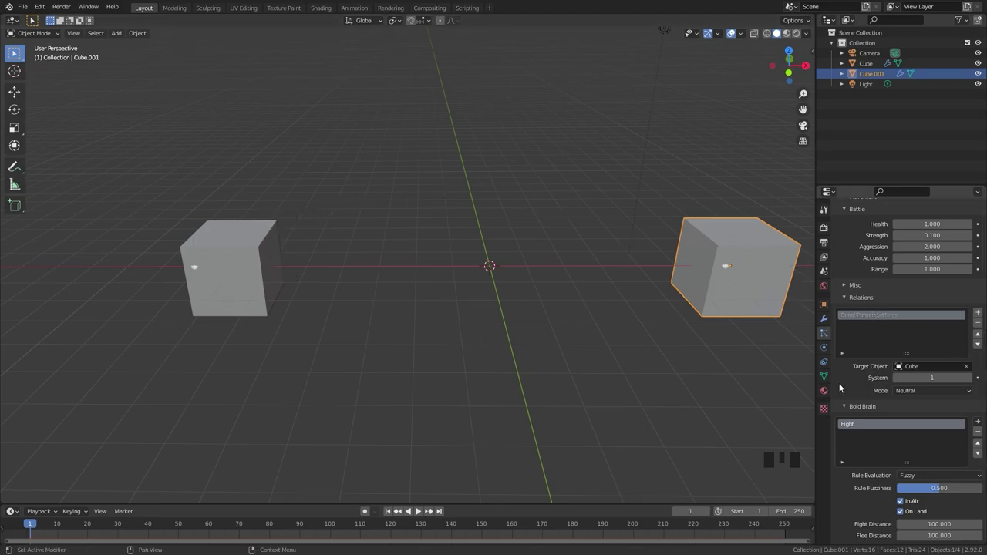
pyautogui.moveTo(913, 392); pyautogui.dragTo(502, 409)
pyautogui.scroll(-3)
# Play the clash of both swarms from front view, then bring up the Add menu.
pyautogui.moveTo(506, 400); pyautogui.dragTo(513, 379)
pyautogui.press('space')
pyautogui.scroll(3)
pyautogui.moveTo(504, 367); pyautogui.dragTo(476, 281)
pyautogui.press('space')
pyautogui.press('KP_1')
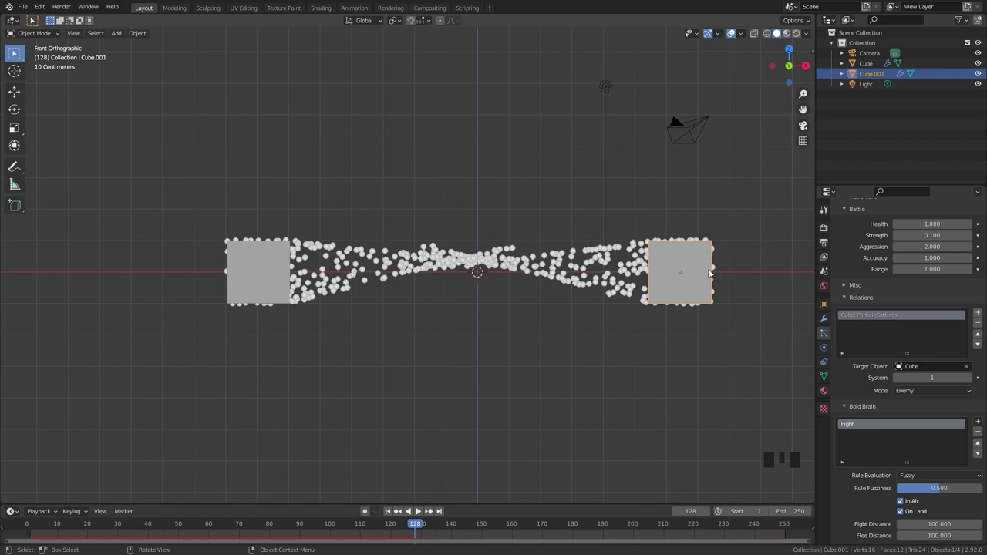
pyautogui.moveTo(442, 247); pyautogui.dragTo(470, 250)
pyautogui.press('shift+a')
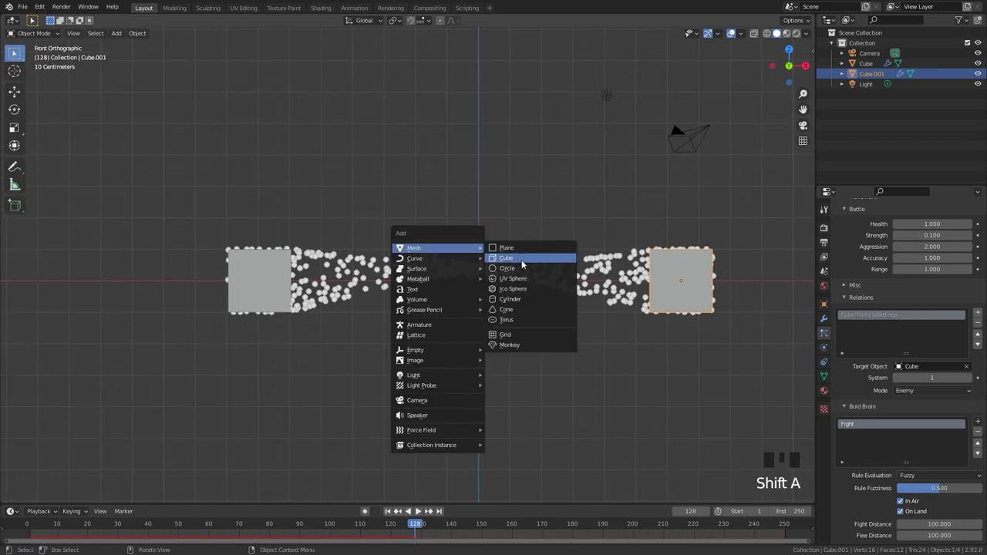
# Move the spare cube left and add an Ico Sphere placed right of the battle.
pyautogui.press('g')
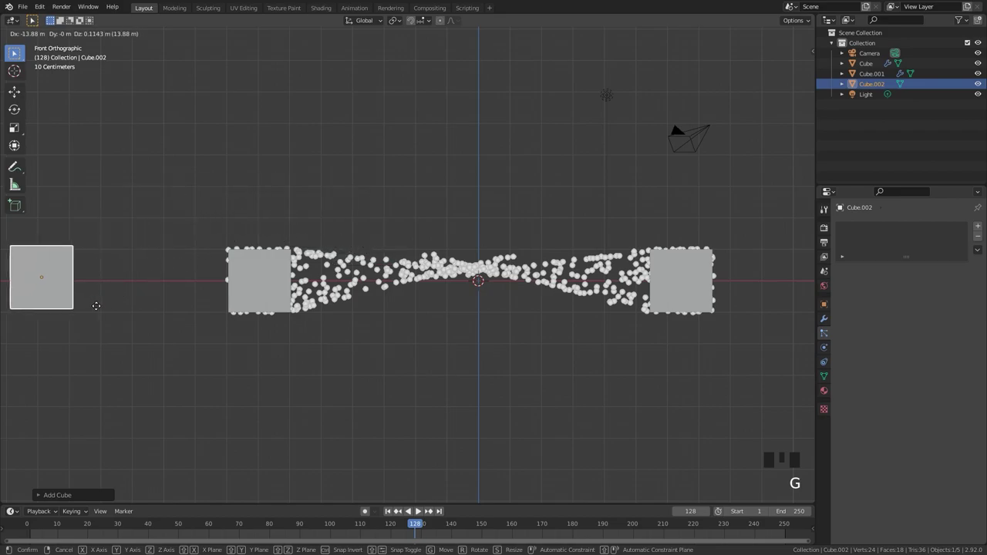
pyautogui.press('shift+a')
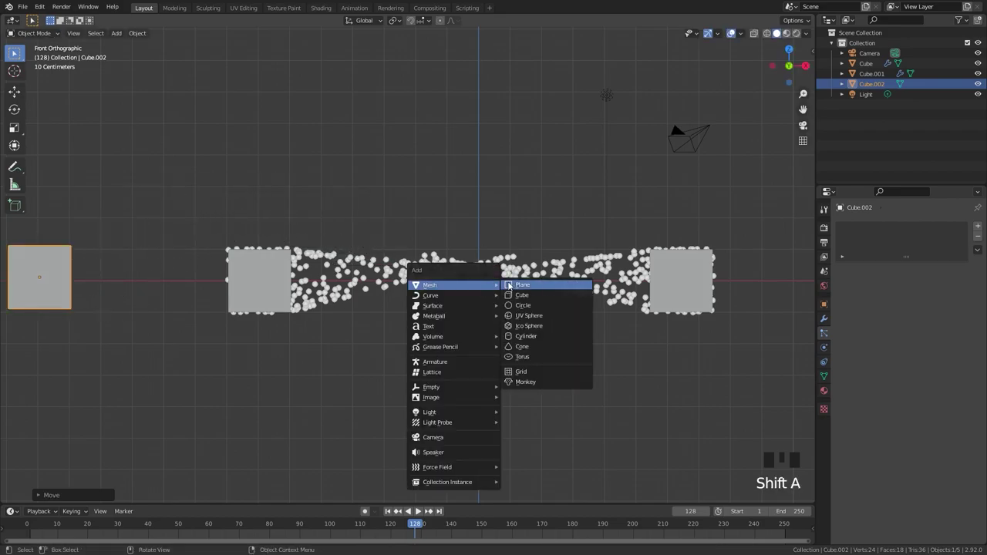
pyautogui.press('g')
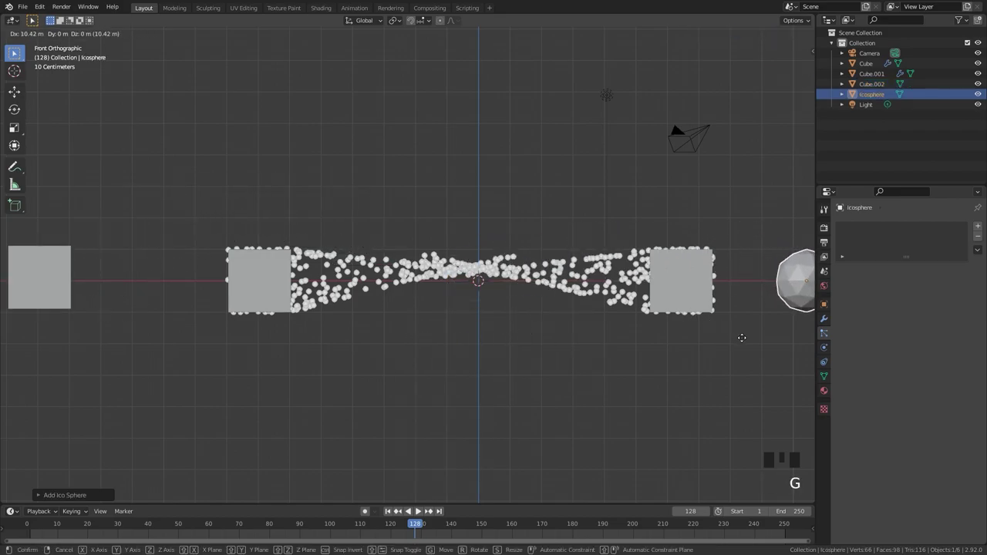
pyautogui.scroll(-3)
pyautogui.click(321, 280)
# Reframe the view around the battle and select the left army's emitter cube.
pyautogui.scroll(3)
pyautogui.scroll(-3)
pyautogui.moveTo(862, 454); pyautogui.dragTo(892, 452)
pyautogui.scroll(-3)
pyautogui.moveTo(929, 408); pyautogui.dragTo(970, 481)
pyautogui.click(970, 480)
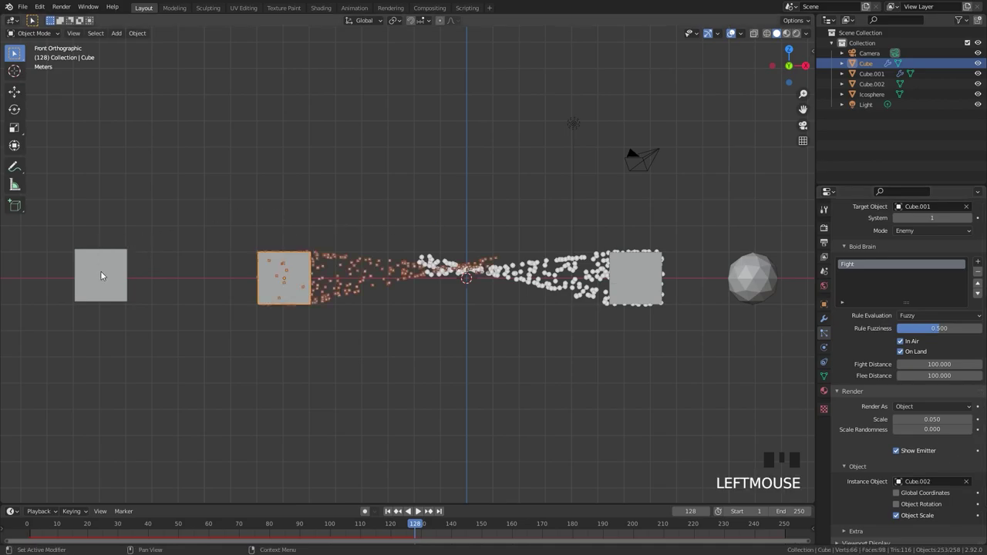
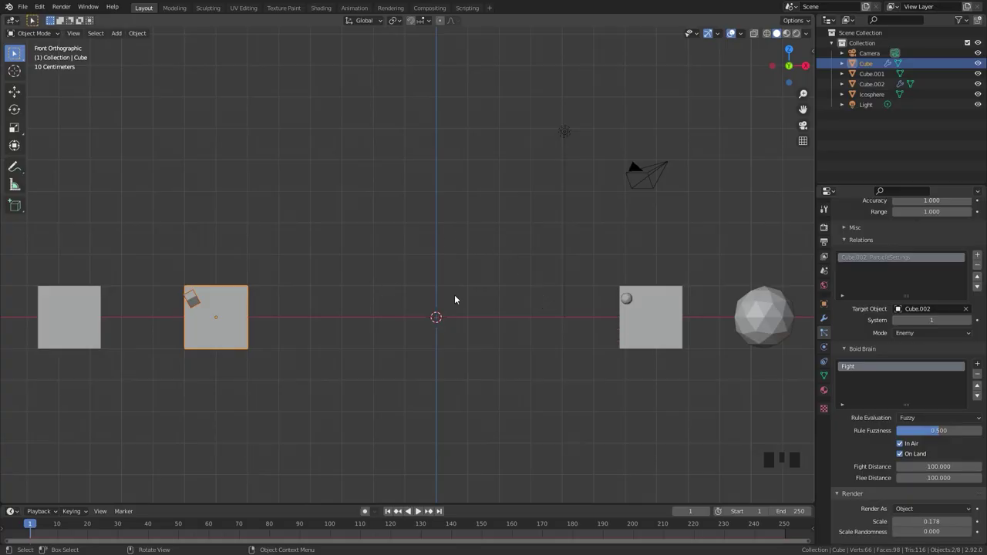
# Select the right emitter, check its Enemy target is Cube, centre the armies and play the battle.
pyautogui.click(226, 315)
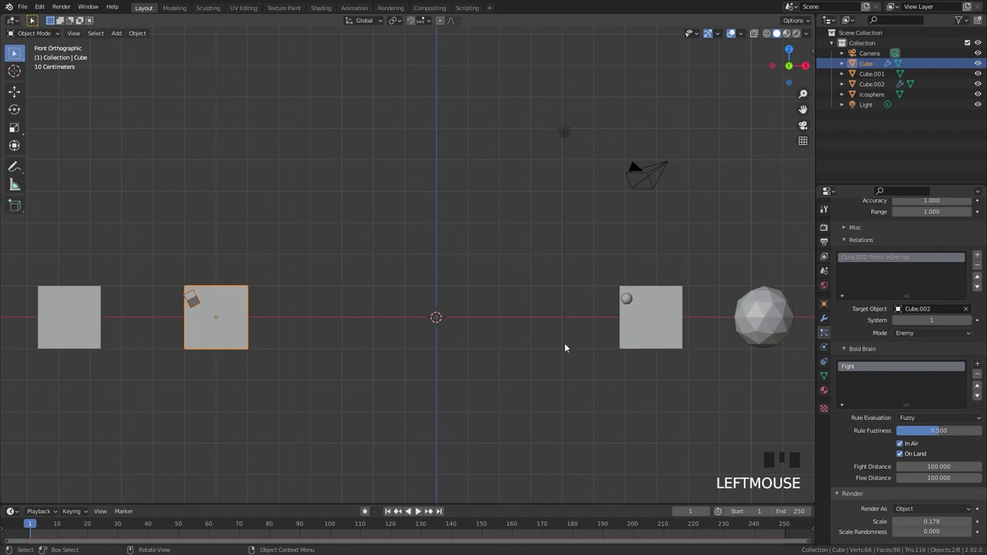
pyautogui.click(662, 318)
pyautogui.scroll(-3)
pyautogui.scroll(3)
pyautogui.moveTo(492, 284); pyautogui.dragTo(588, 439)
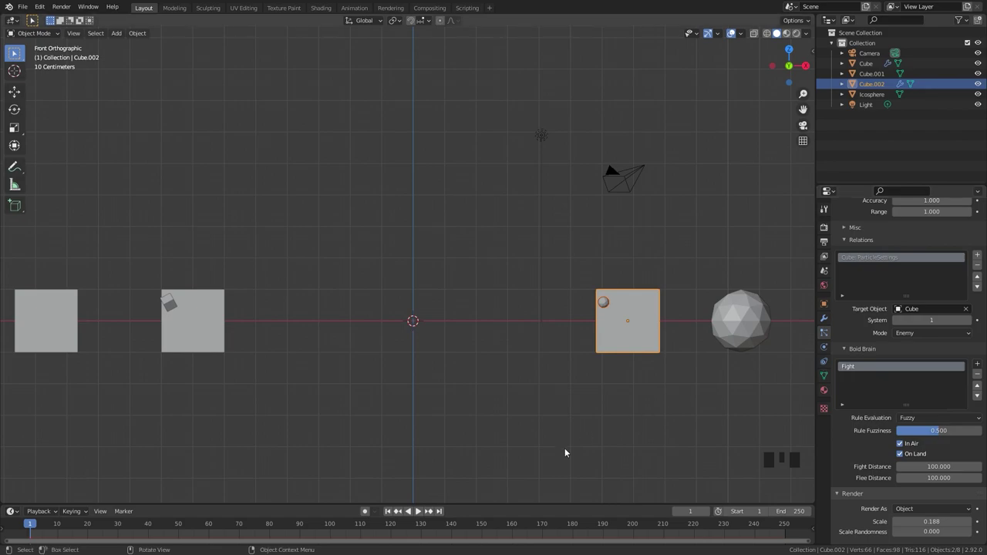
pyautogui.moveTo(389, 511); pyautogui.dragTo(560, 396)
pyautogui.press('space')
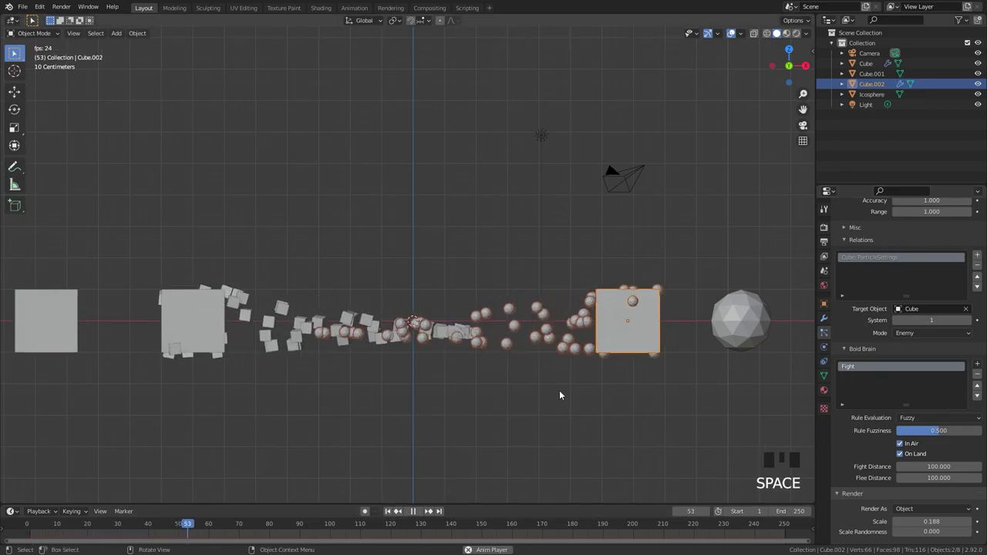
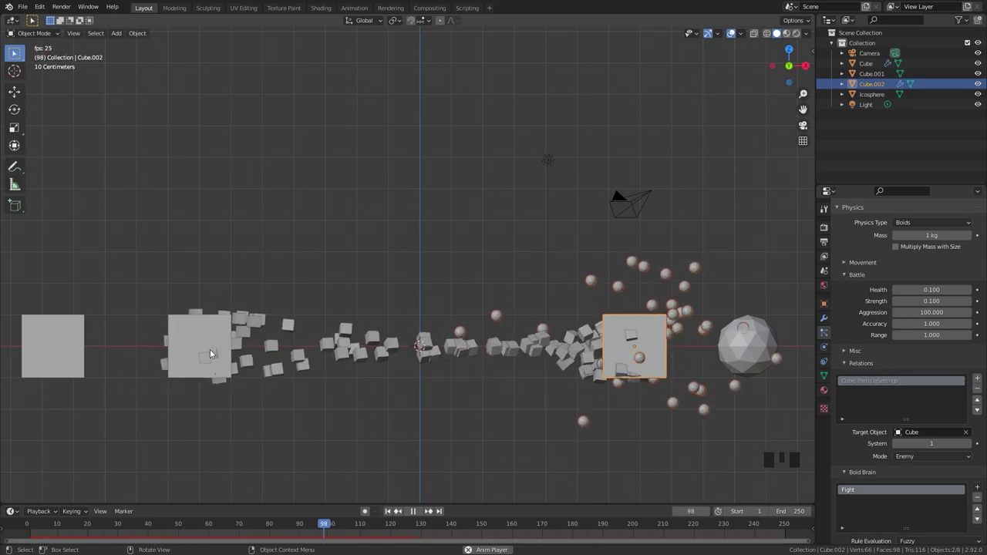
# Stop playback, give the cube army Strength and Aggression 2.000, then replay the battle.
pyautogui.scroll(-3)
pyautogui.moveTo(581, 321); pyautogui.dragTo(574, 340)
pyautogui.press('space')
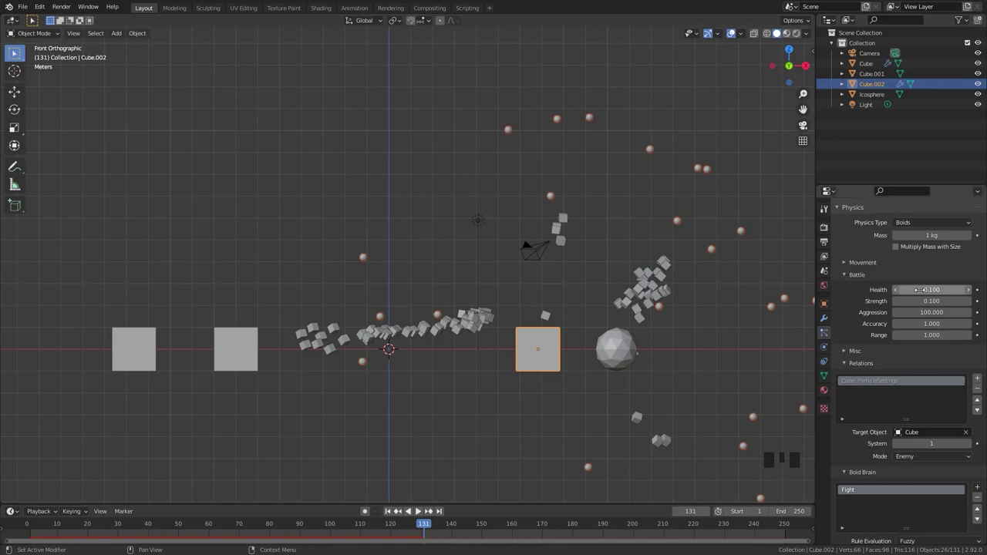
pyautogui.scroll(-3)
pyautogui.scroll(3)
pyautogui.scroll(3)
pyautogui.moveTo(412, 420); pyautogui.dragTo(551, 290)
pyautogui.press('space')
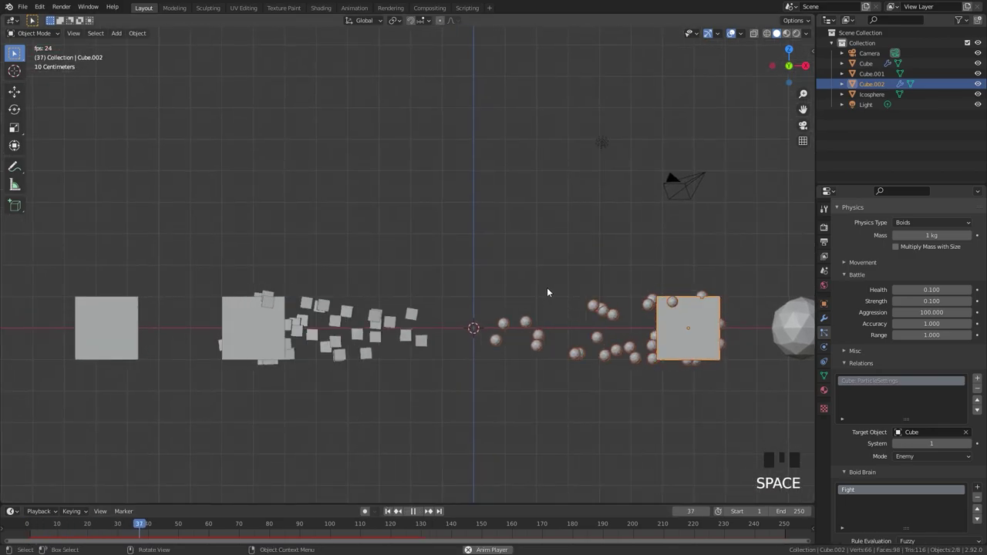
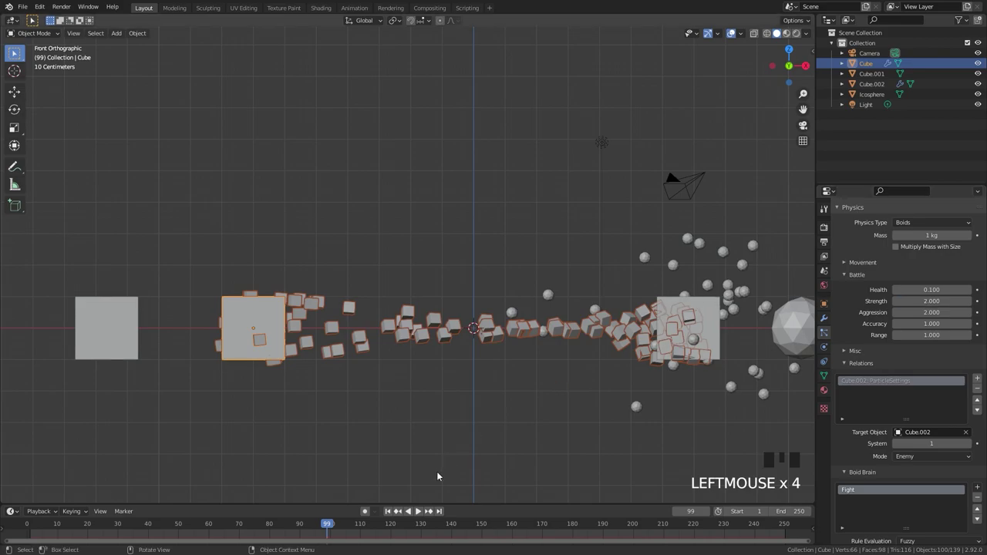
# Select the cube army's emitter and rerun the battle with the new stats.
pyautogui.click(464, 404)
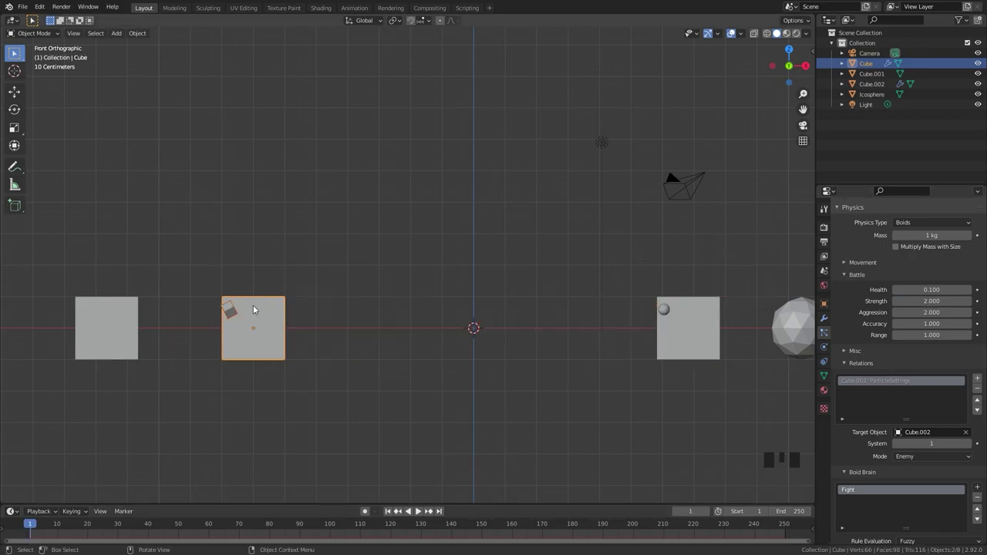
pyautogui.press('space')
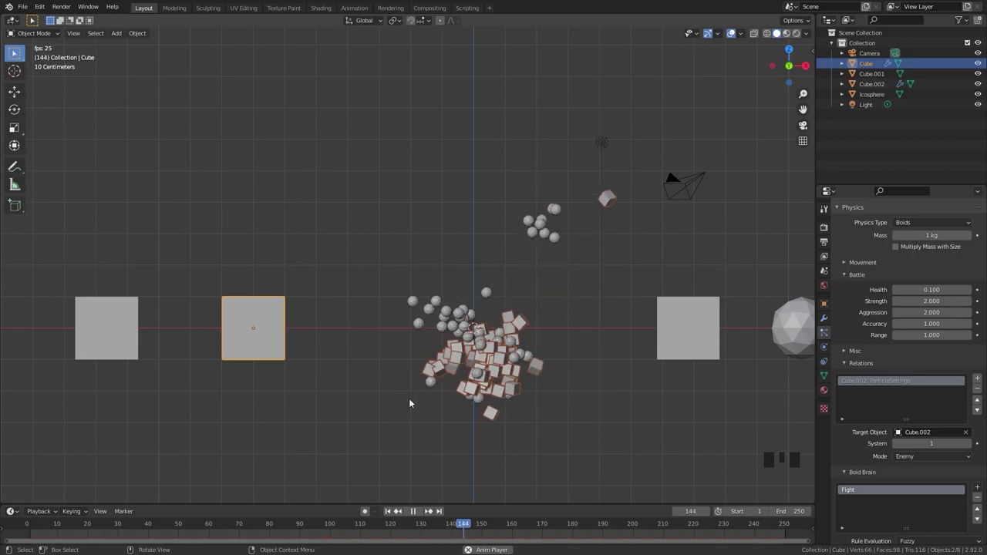
pyautogui.press('space')
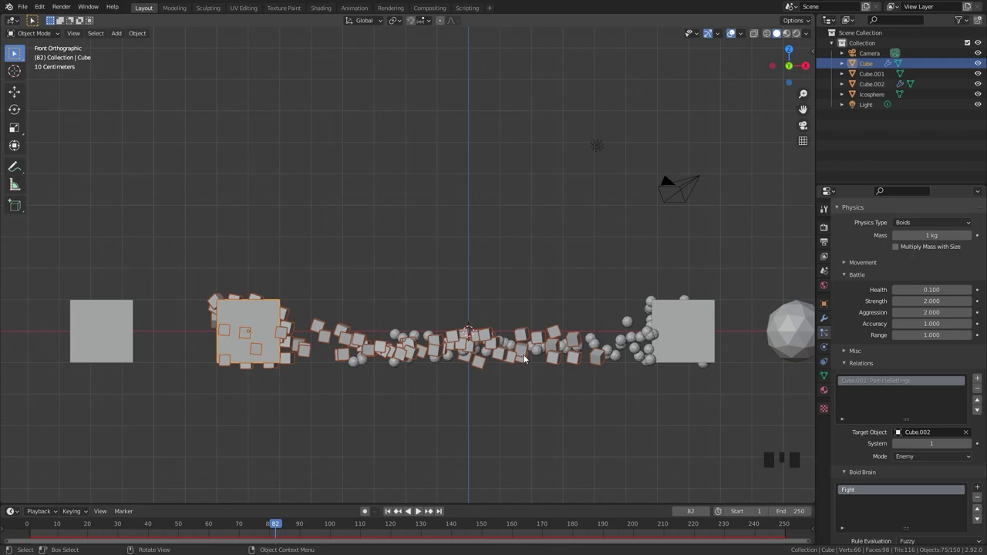
pyautogui.press('space')
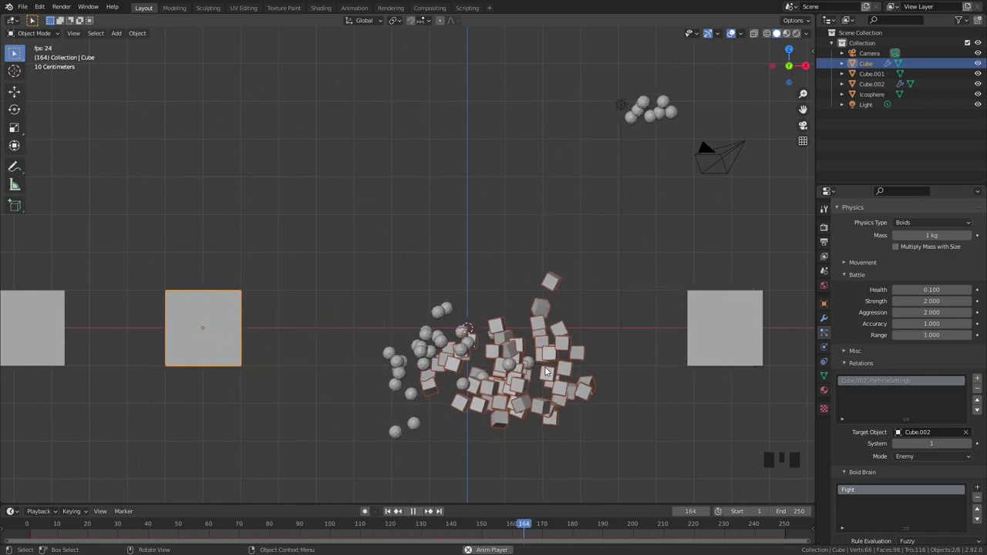
pyautogui.scroll(-3)
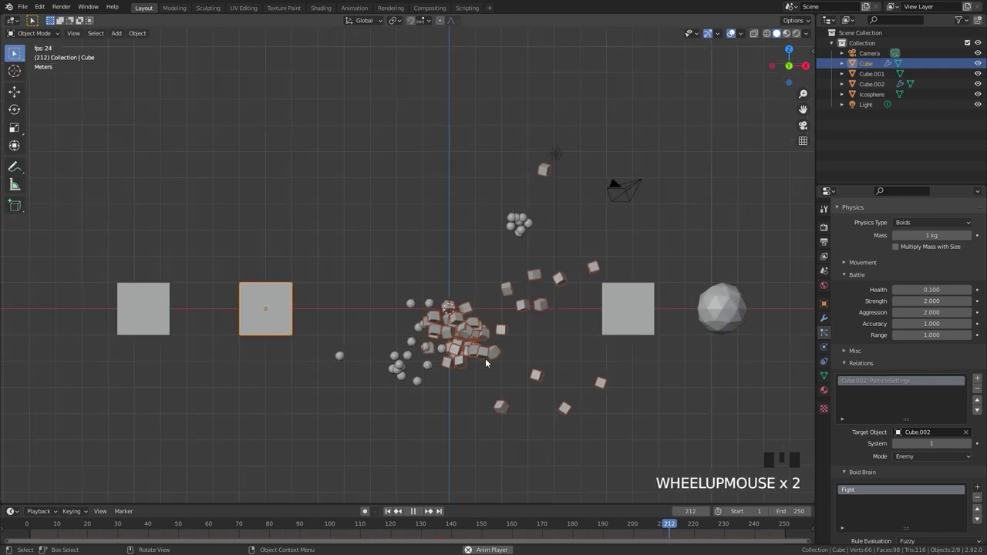
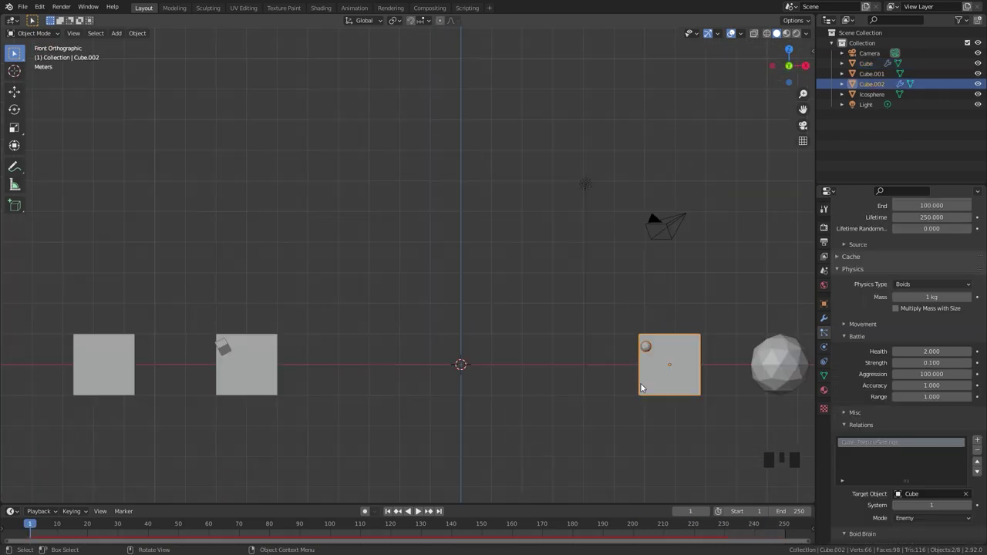
# Duplicate the sphere emitter Cube.002 upward along Z as Cube.003, keeping its Enemy relation to Cube.
pyautogui.press('shift+d')
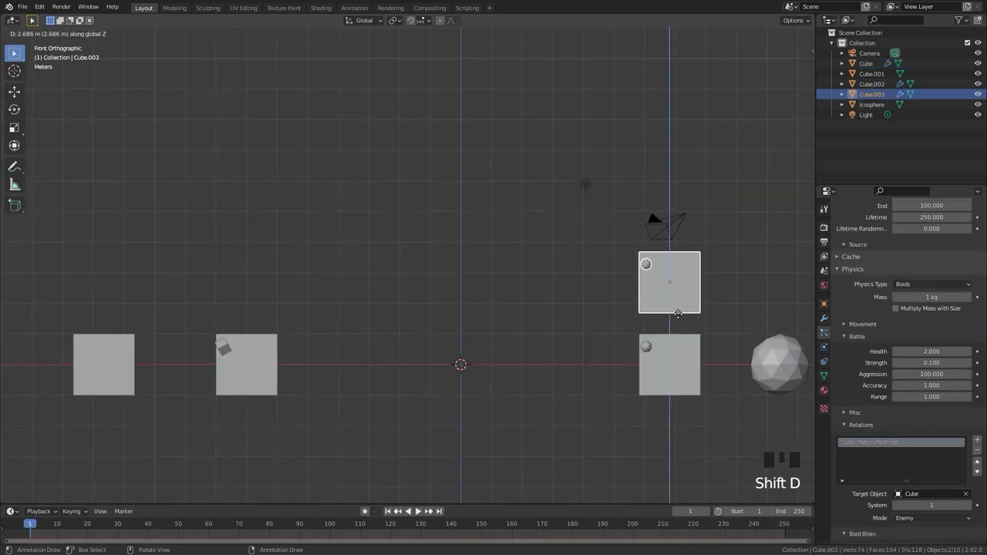
pyautogui.scroll(3)
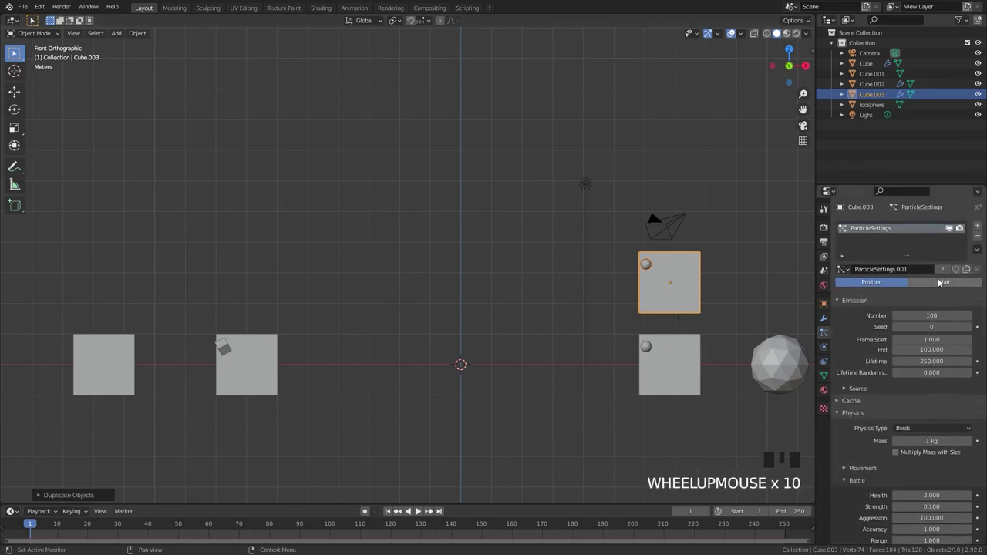
pyautogui.moveTo(944, 272); pyautogui.dragTo(929, 311)
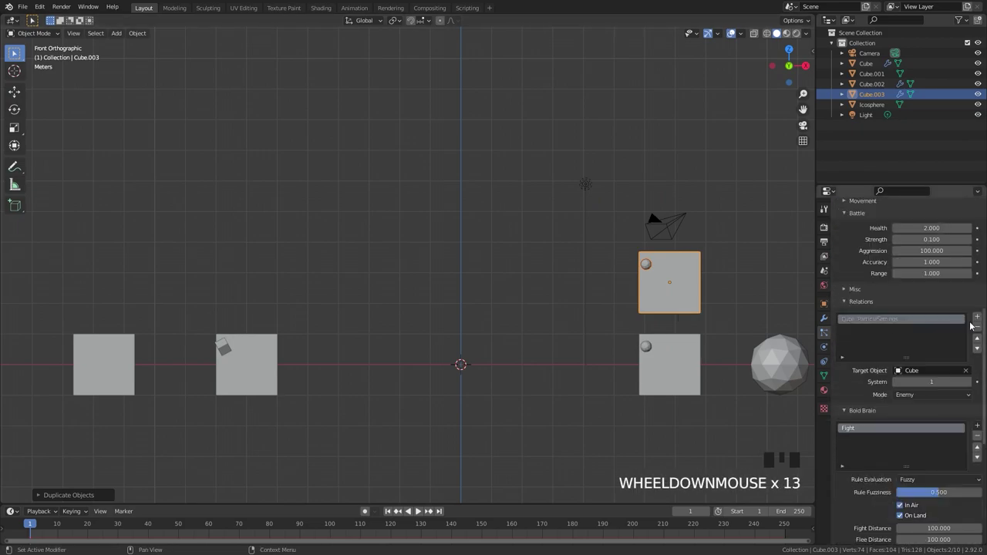